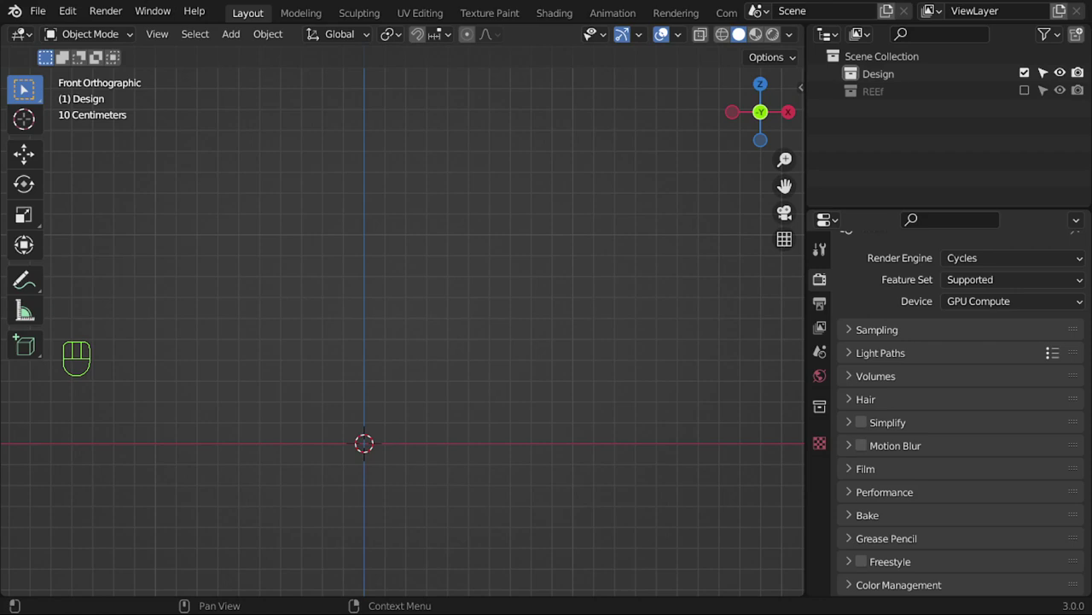
Add a Bezier curve to the Design collection and rotate it into an arch in front view
left_click(399, 407)
key("shift+a")
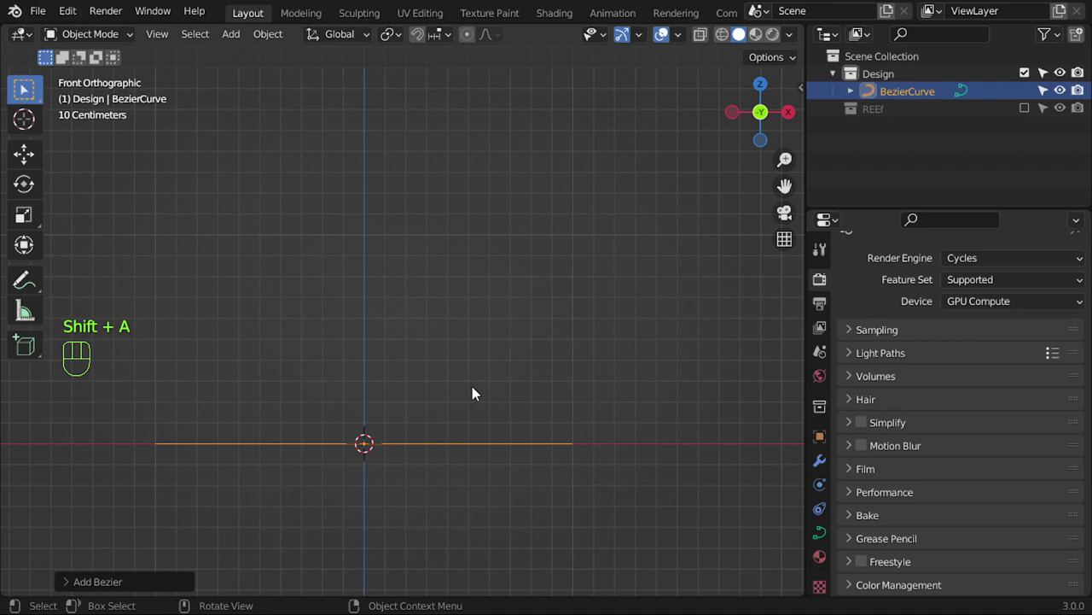
middle_click(479, 403)
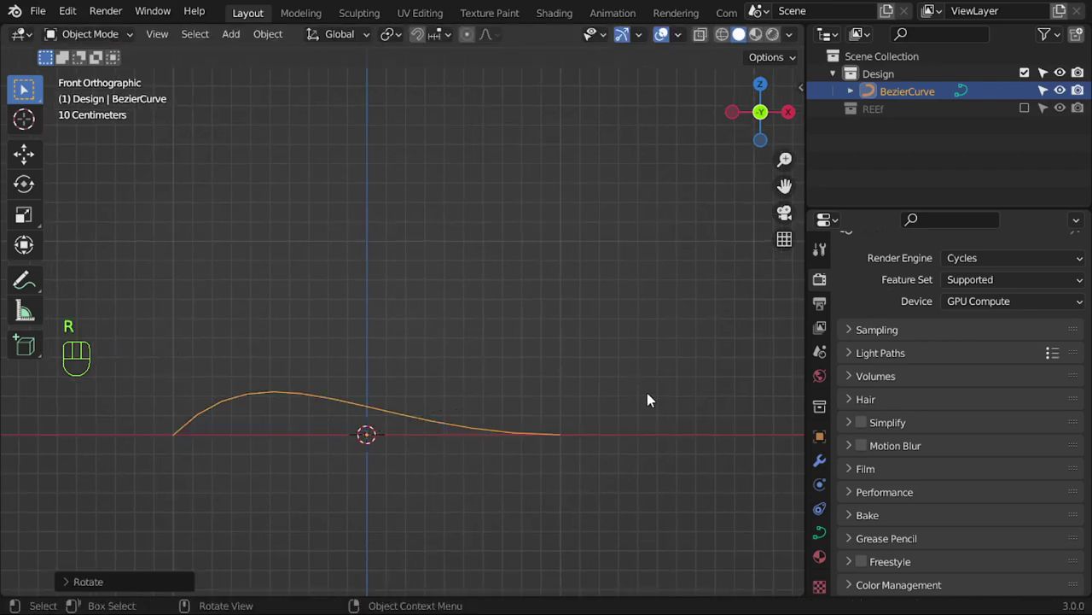
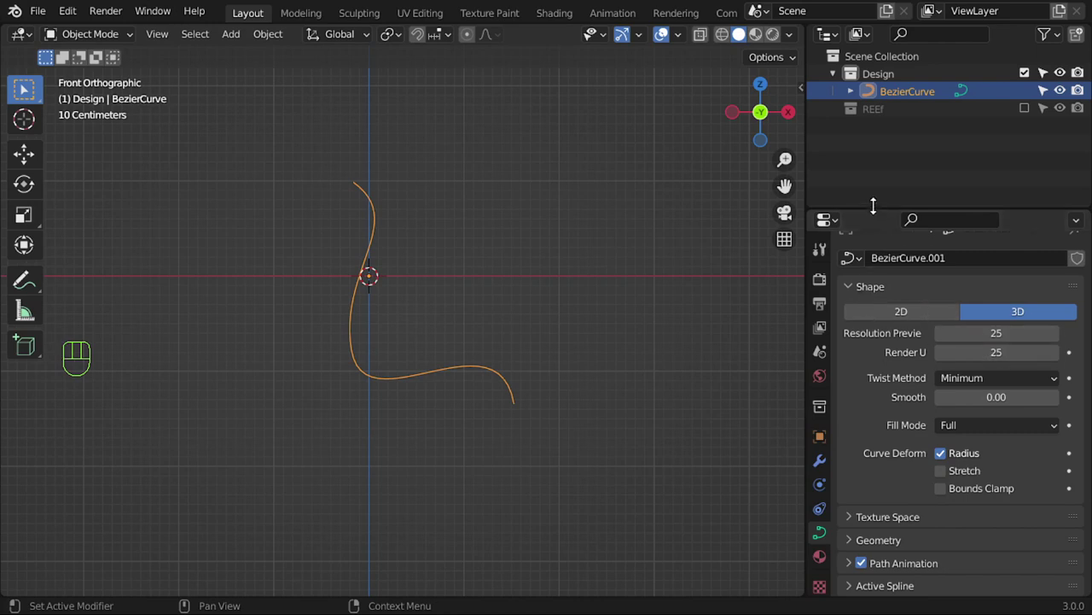
Give the curve a 0.1 m bevel depth at resolution 12 and adjust its point radius with Alt+S
left_click(880, 198)
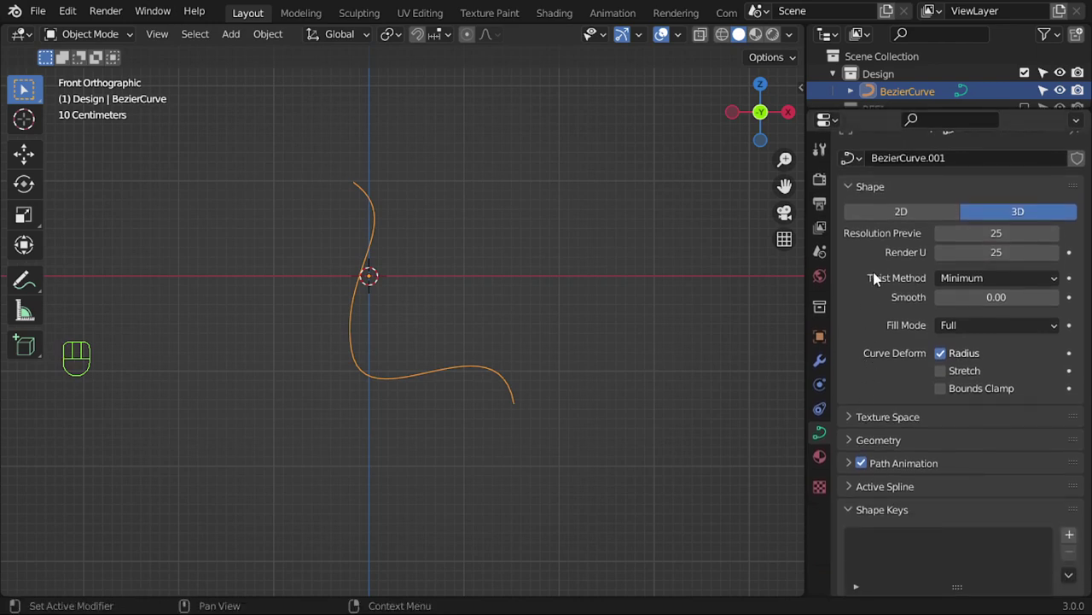
left_click(890, 257)
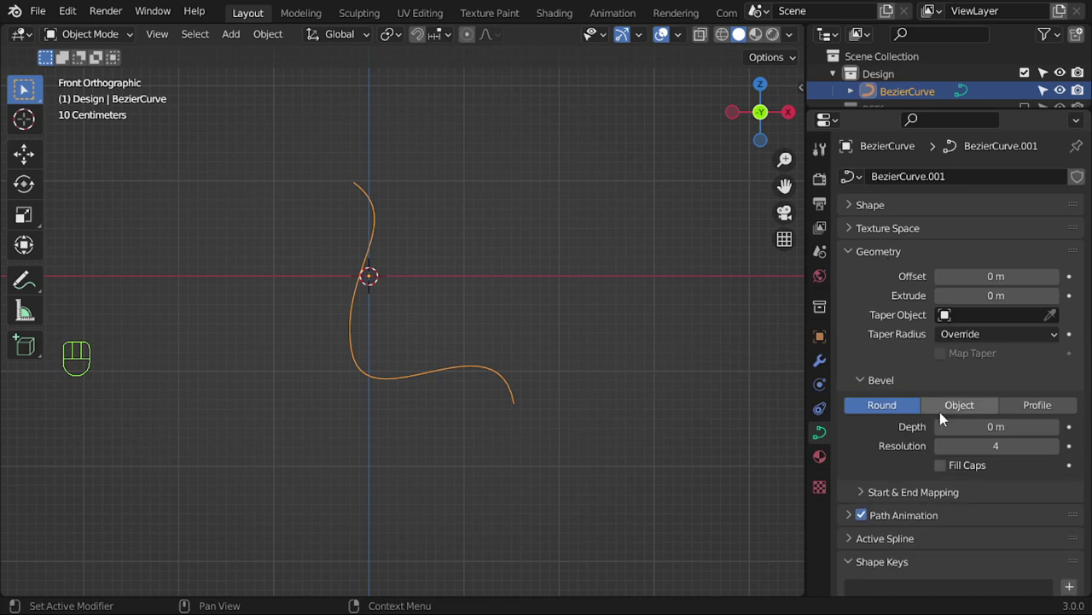
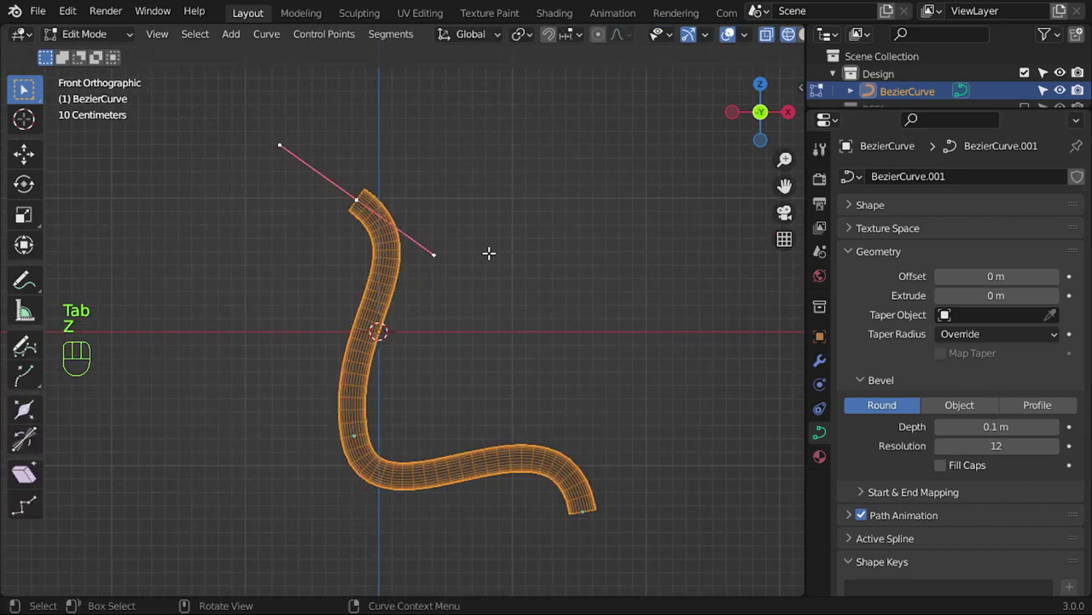
key("alt+s")
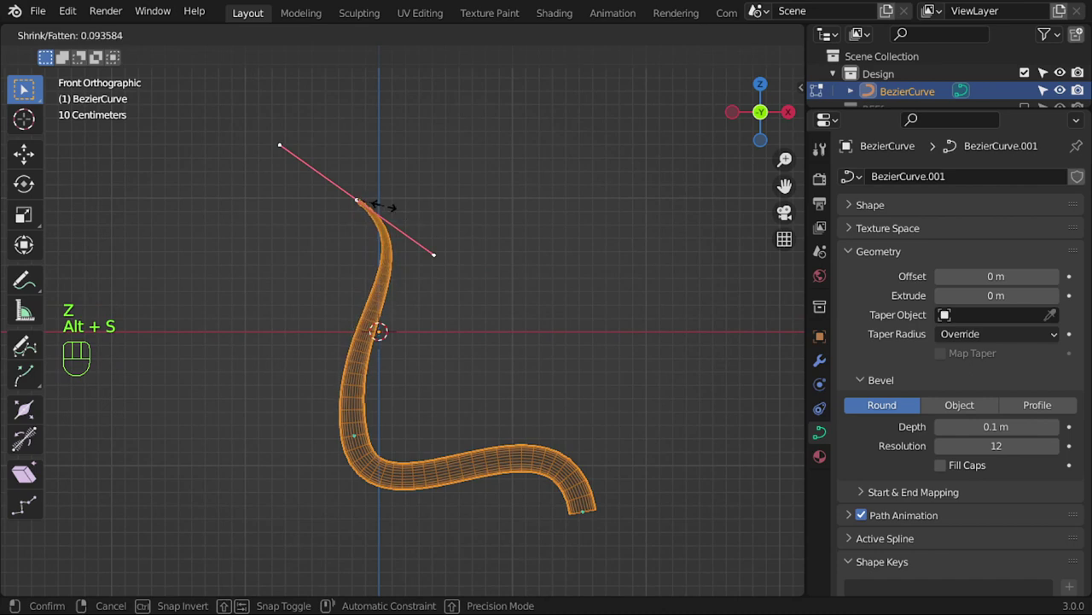
key("alt+s")
Switch the bevel mode to Profile and return to Object Mode
key("z")
key("Tab")
key("Tab")
key("Tab")
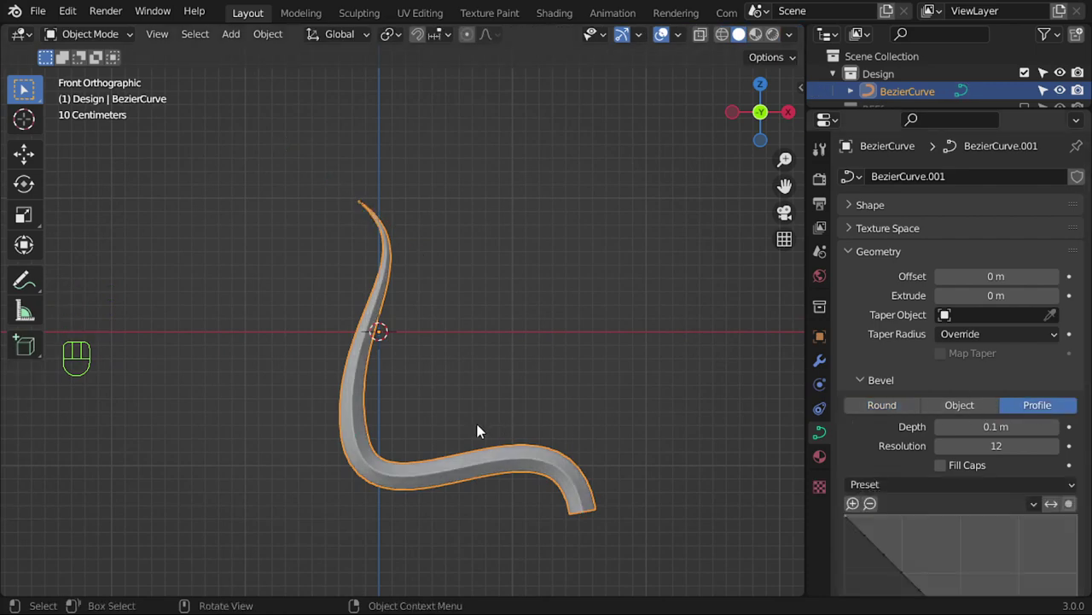
Add a sharp vector-handle point to the bevel profile and reshape its outline into a step
middle_click(472, 399)
left_click_drag(515, 345, 484, 269)
middle_click(491, 312)
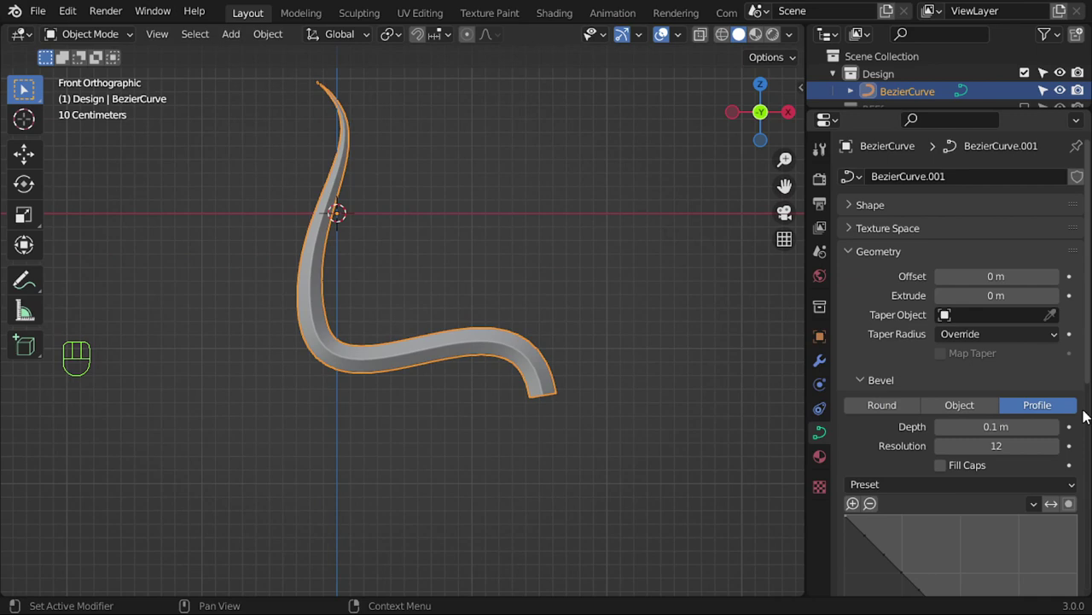
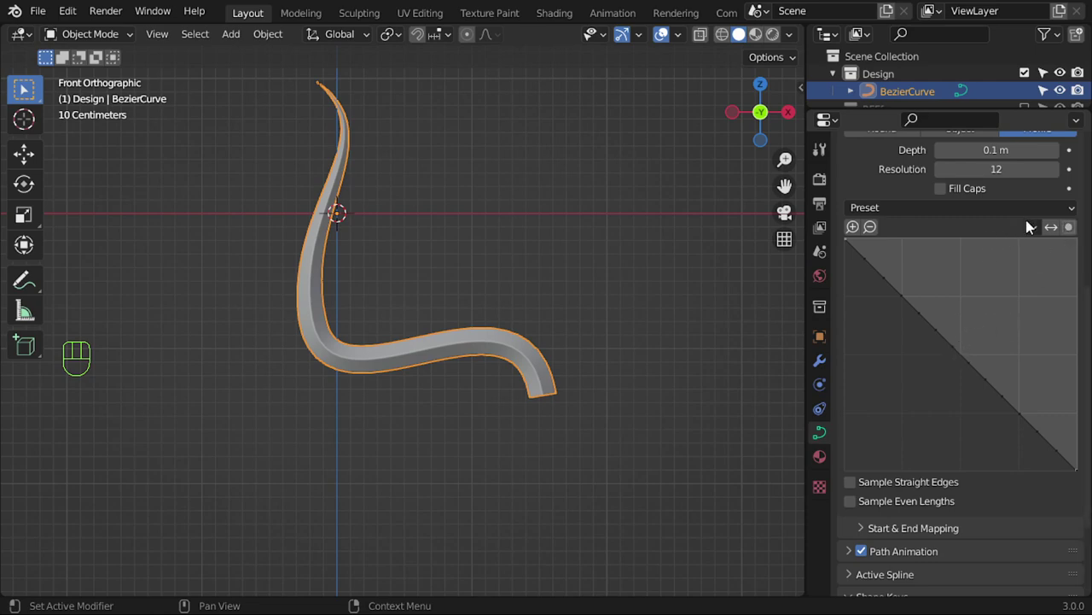
left_click_drag(1034, 233, 1013, 243)
left_click_drag(955, 206, 951, 351)
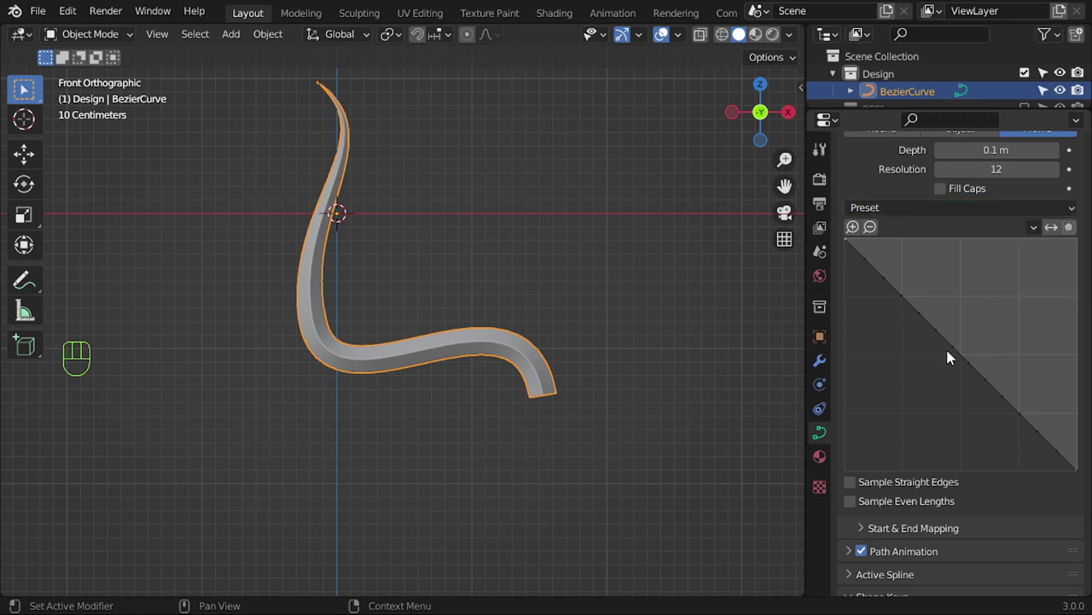
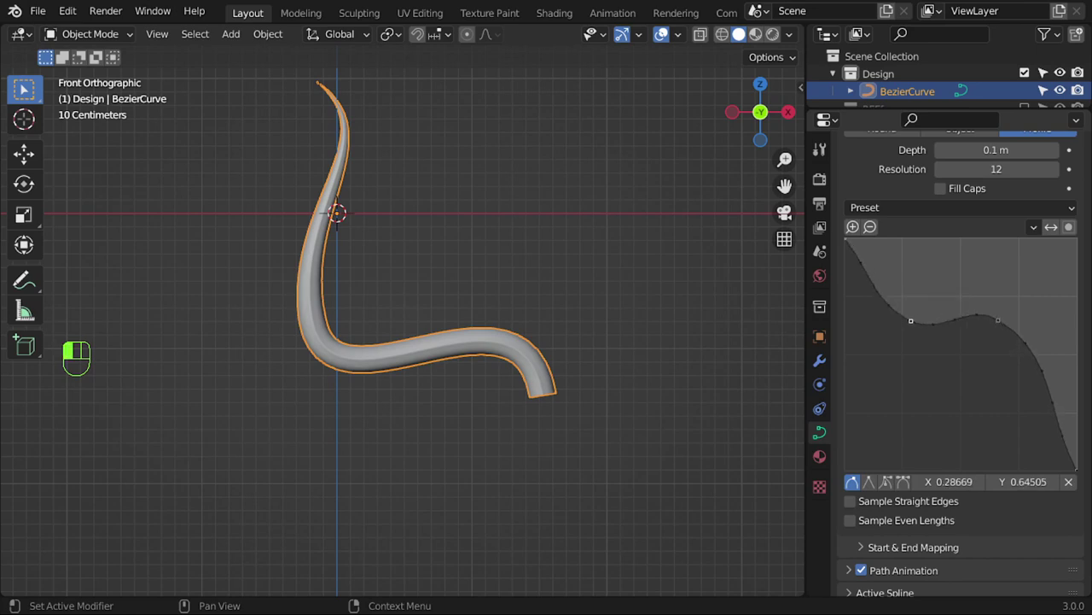
left_click(880, 492)
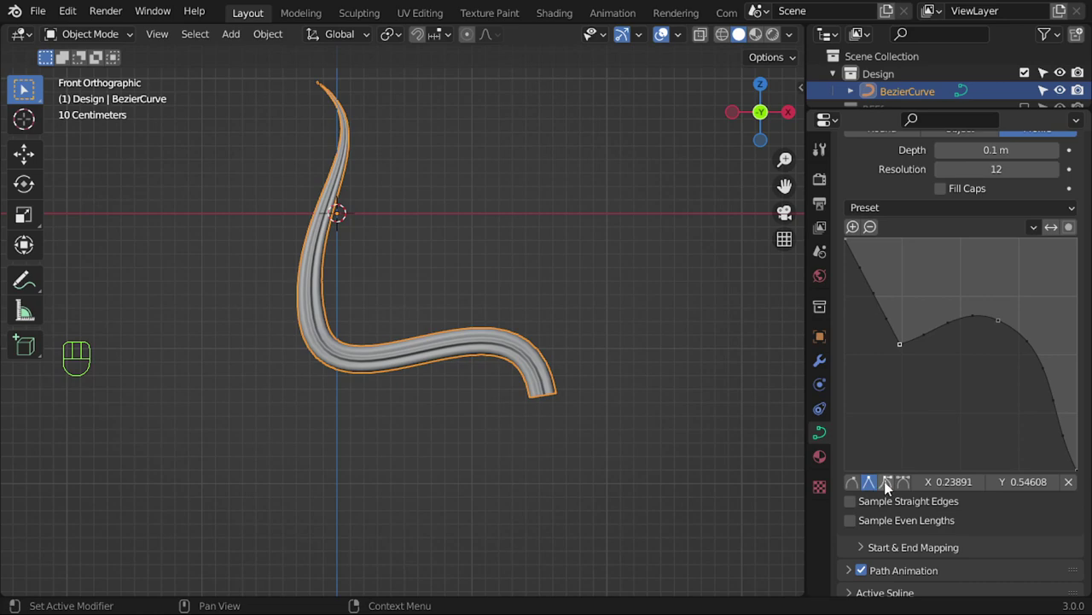
left_click(890, 486)
left_click_drag(462, 350, 463, 278)
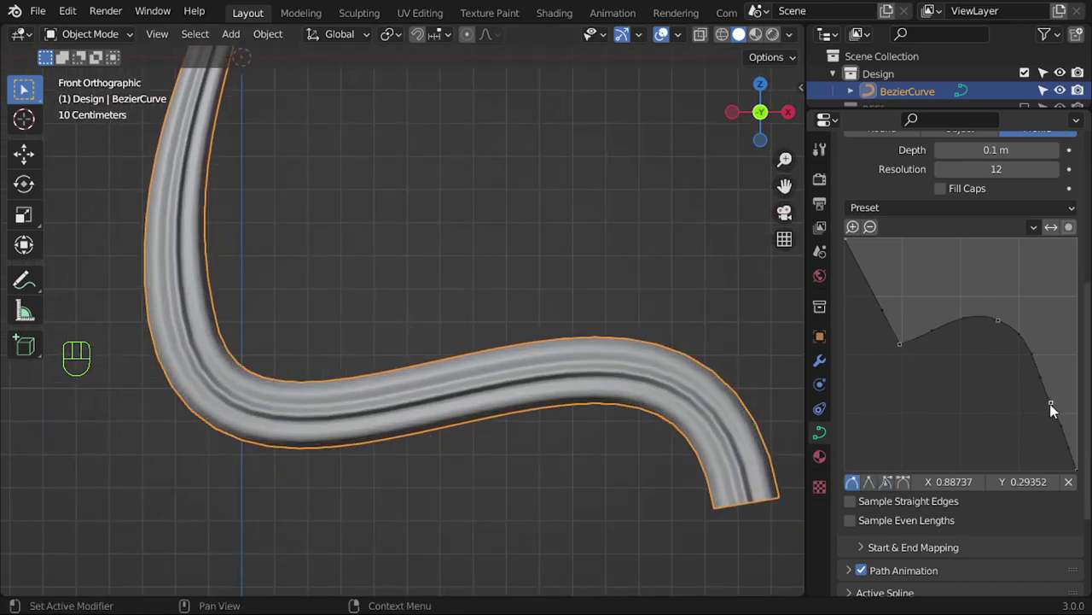
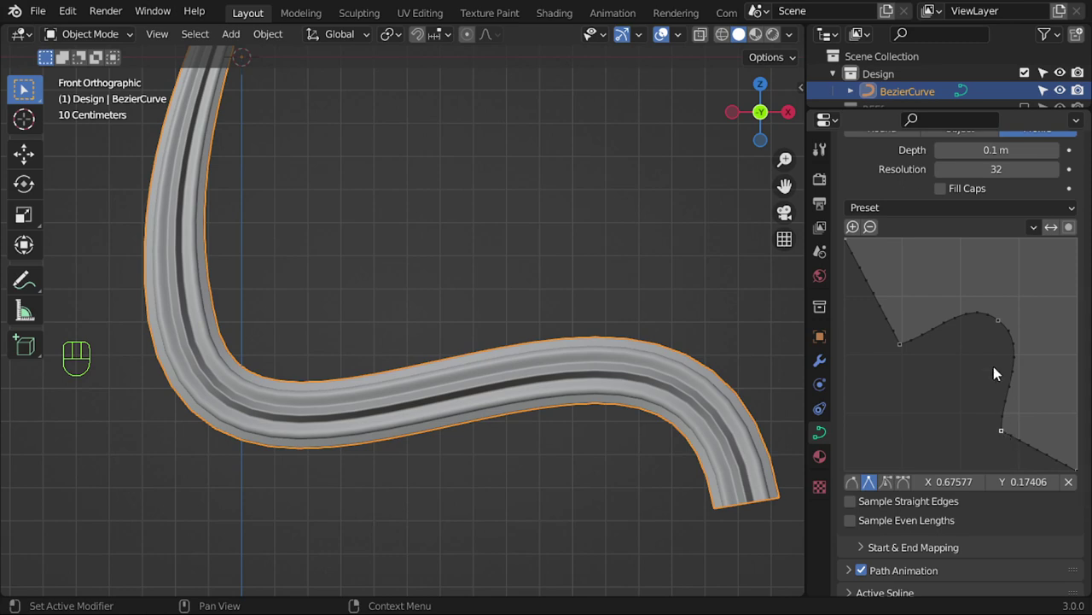
Deepen the profile step, raise bevel resolution to 32 and enable clipping
left_click_drag(1006, 324, 1001, 336)
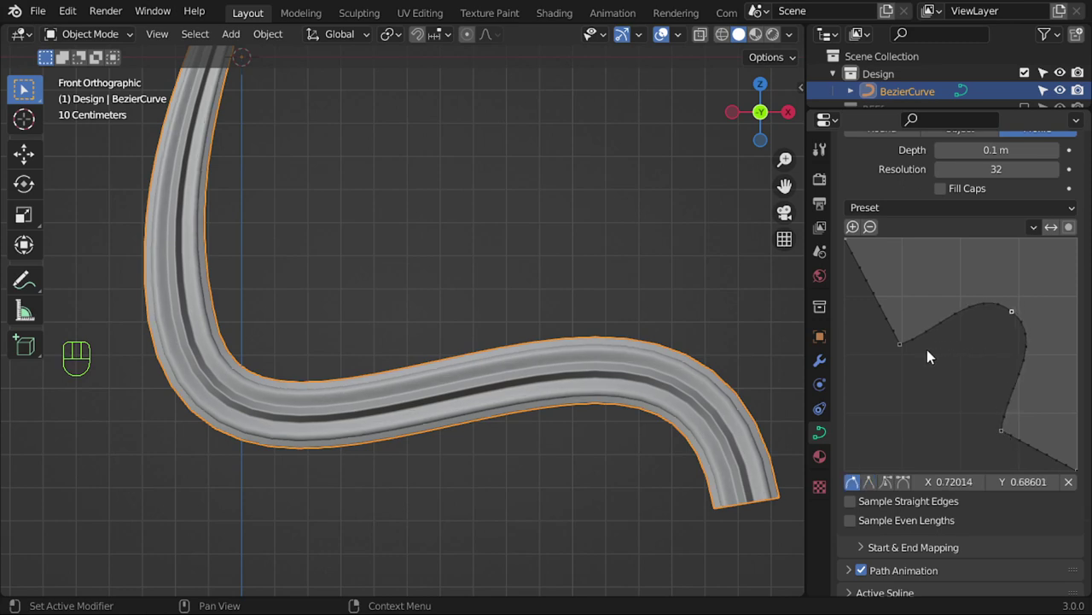
left_click(1071, 227)
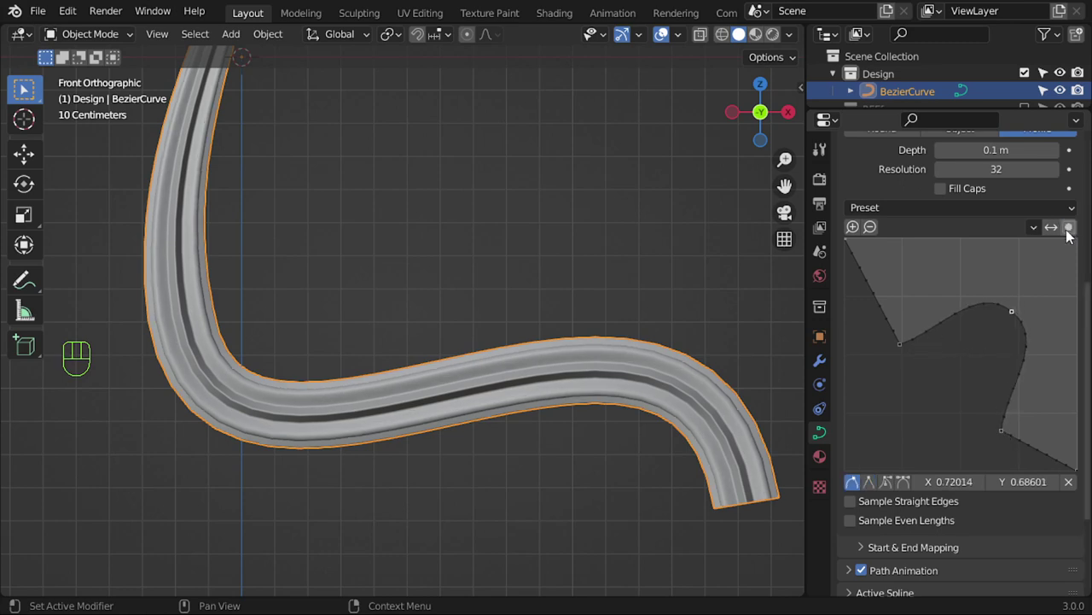
left_click(1072, 234)
left_click(1054, 230)
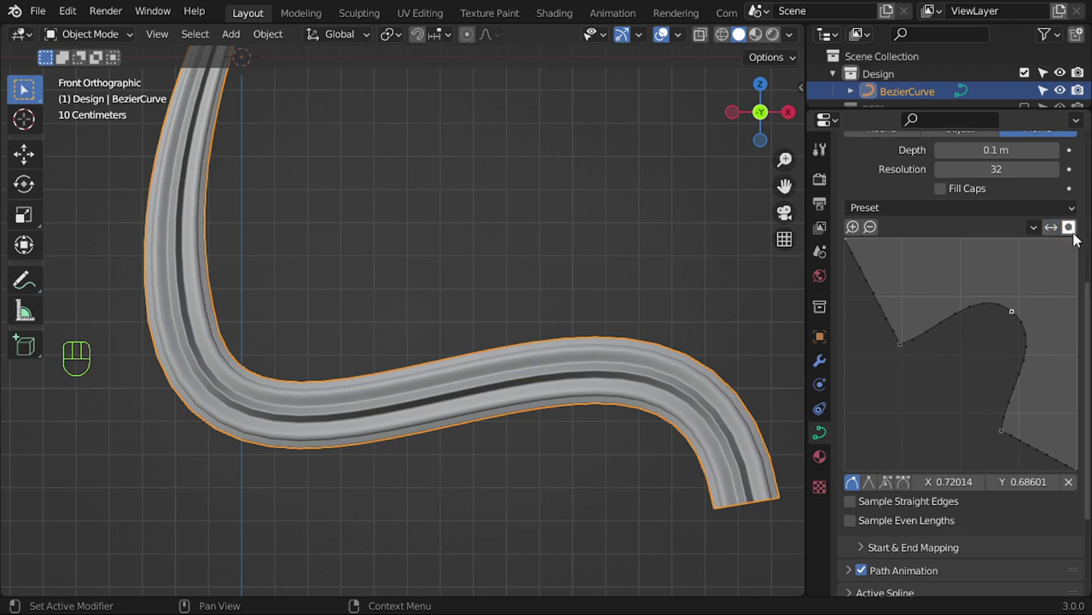
key("ctrl+F9")
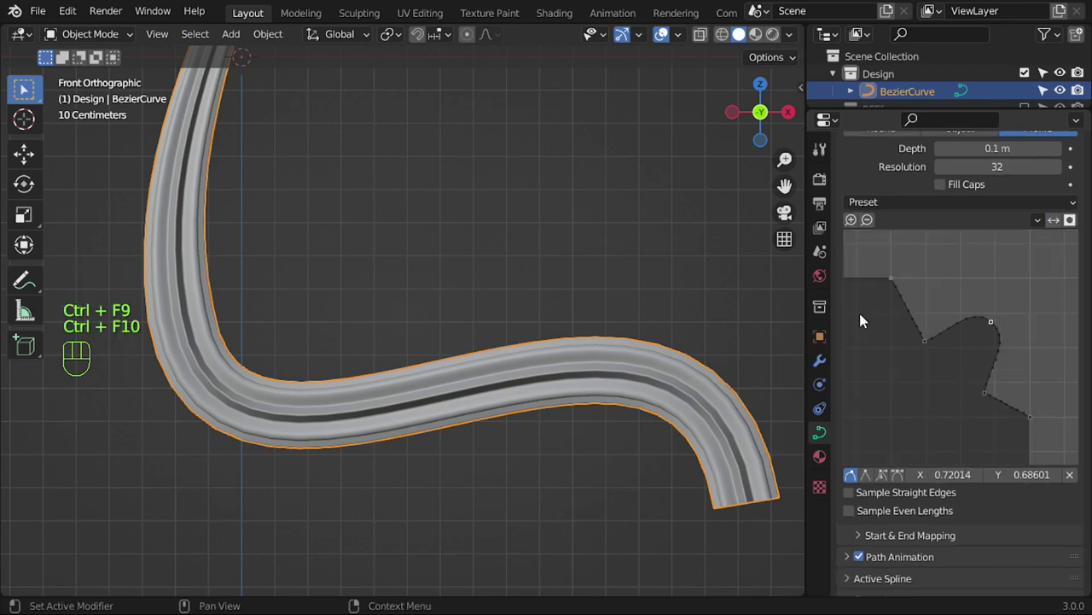
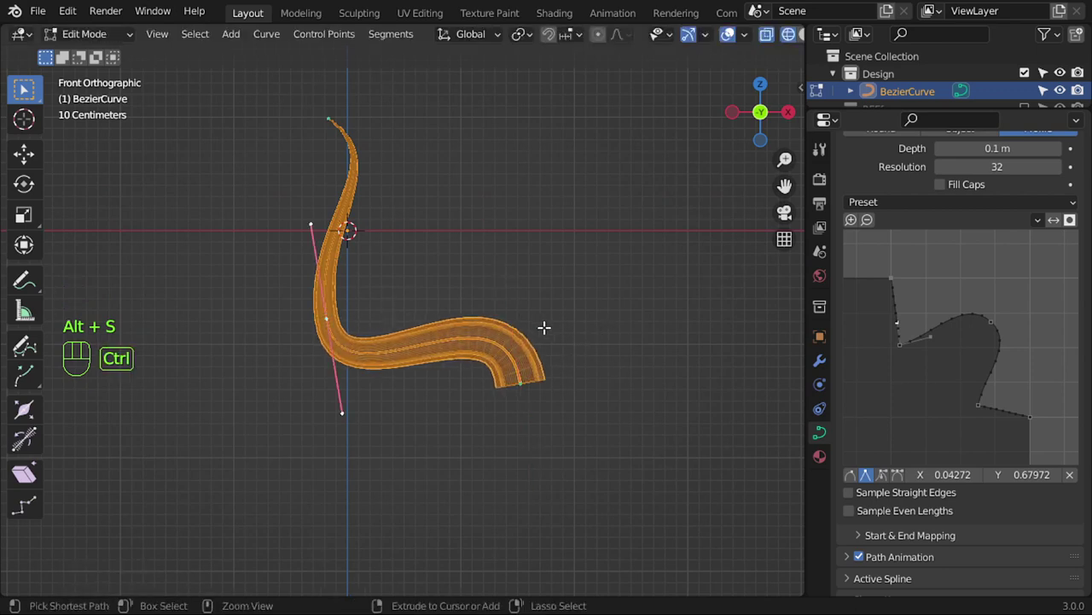
Twist the strip end, duplicate the curve and rotate the copy to a new angle
key("ctrl+t")
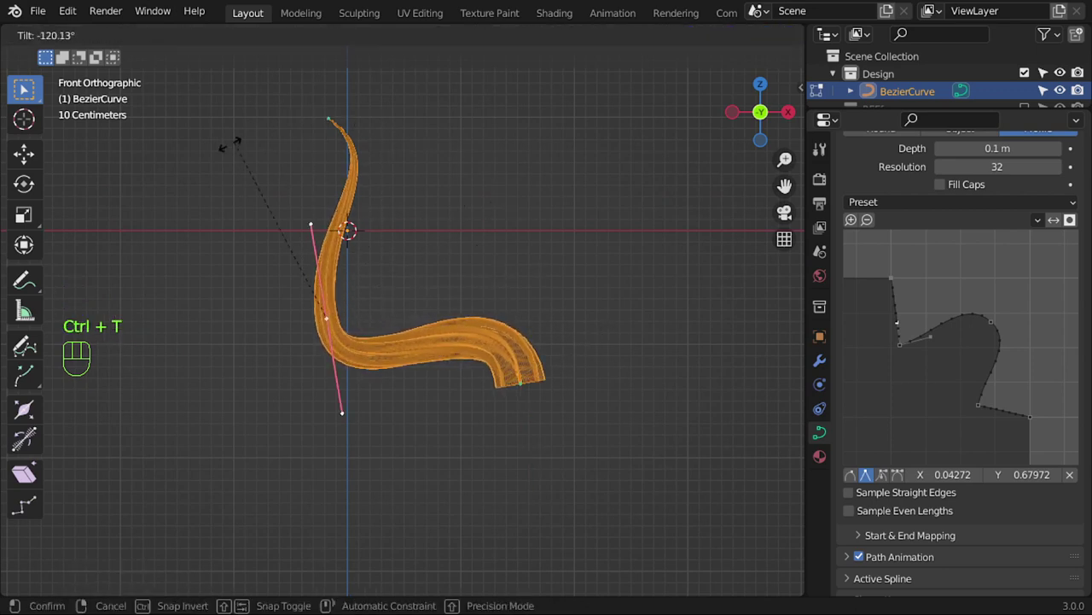
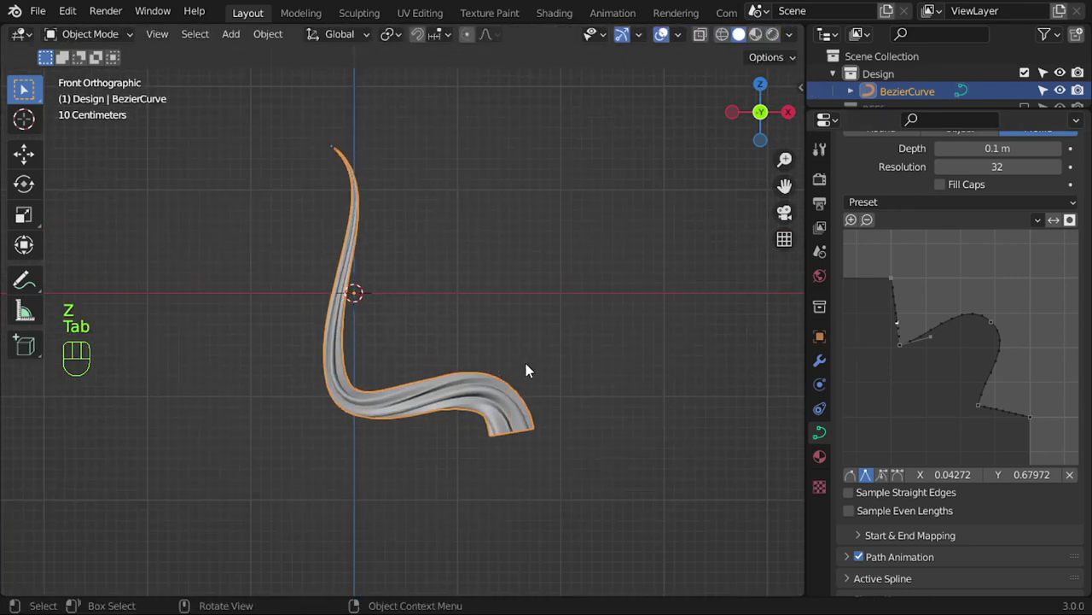
key("shift+d")
key("r")
key("g")
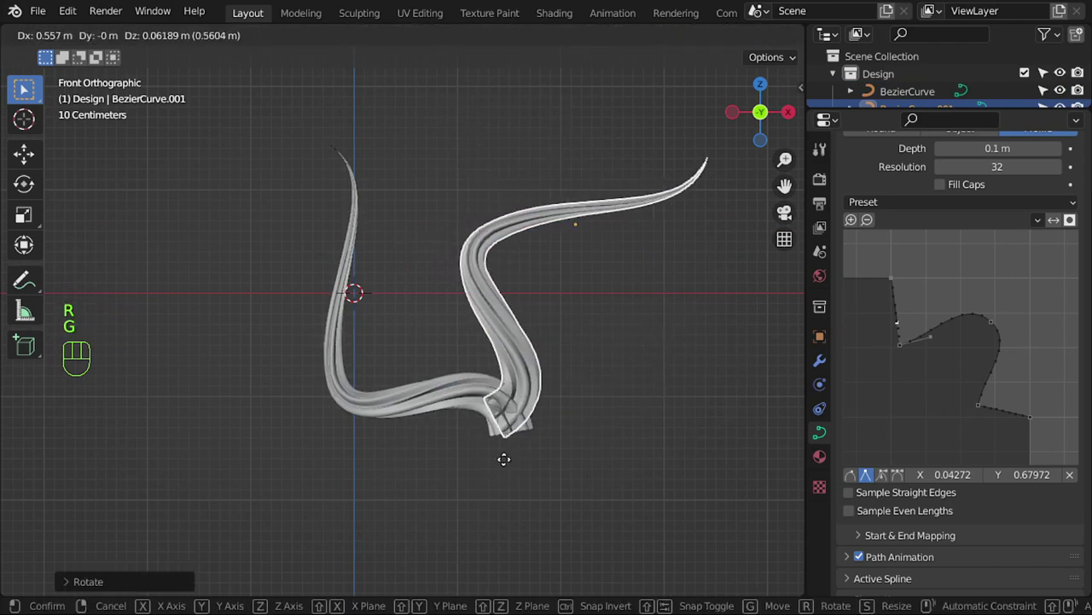
left_click_drag(543, 396, 511, 479)
Slide the duplicated strip along global Y beside the original and inspect both strips
middle_click(524, 480)
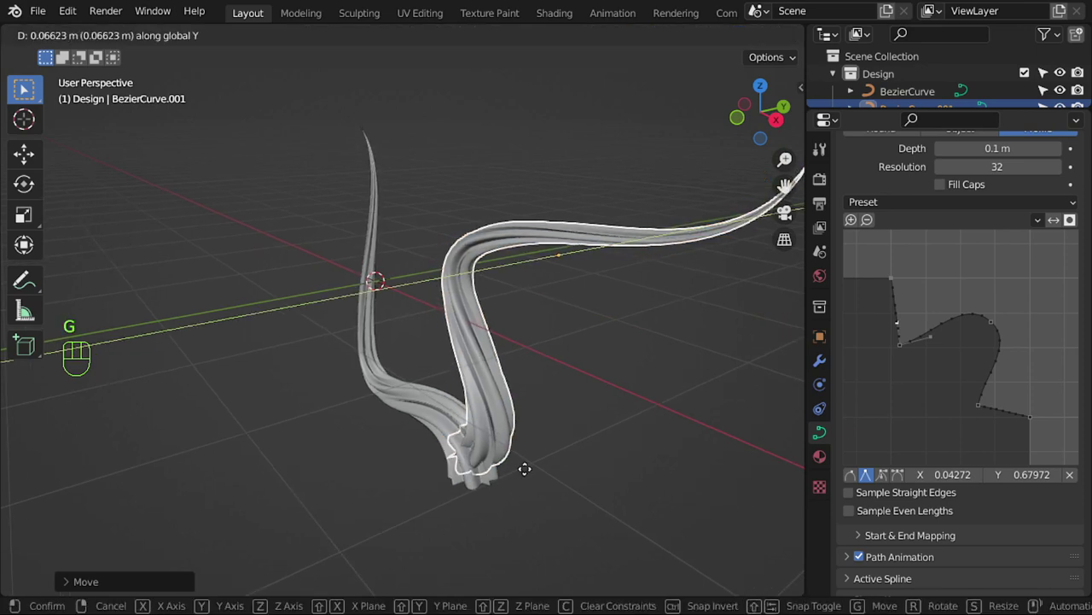
left_click_drag(501, 414, 467, 399)
left_click_drag(520, 365, 552, 382)
left_click_drag(561, 315, 600, 192)
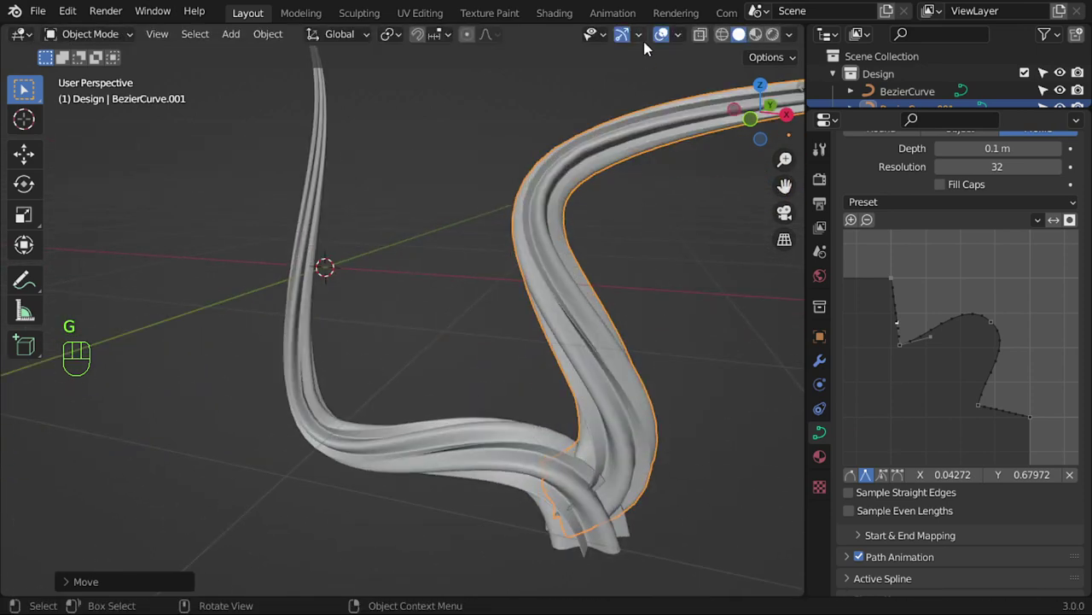
left_click(663, 39)
middle_click(624, 344)
left_click_drag(578, 361, 473, 408)
left_click_drag(474, 367, 473, 398)
left_click_drag(476, 393, 490, 401)
key("ctrl+F8")
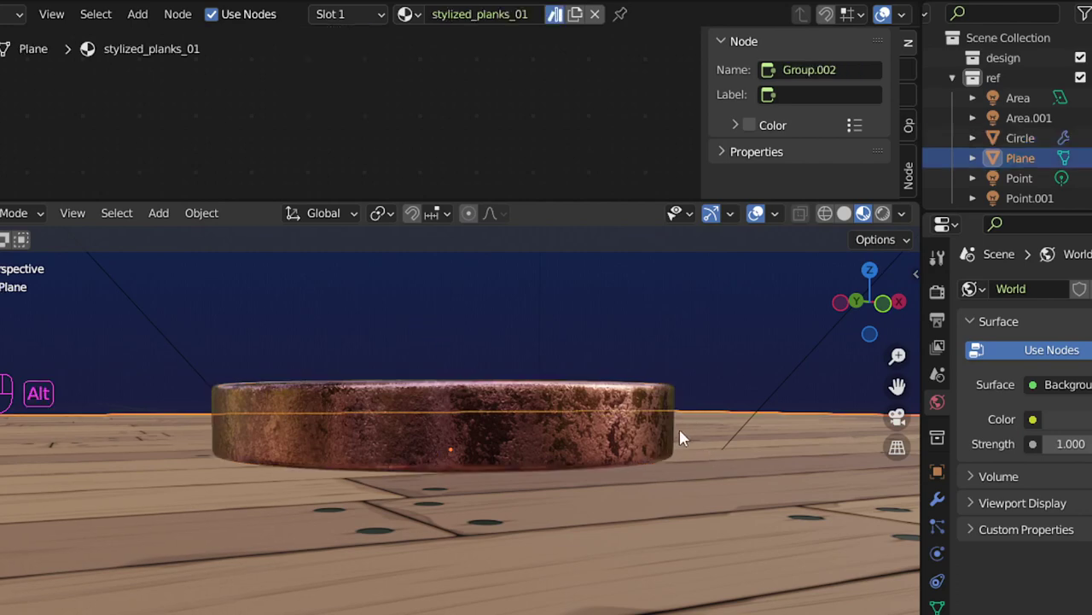
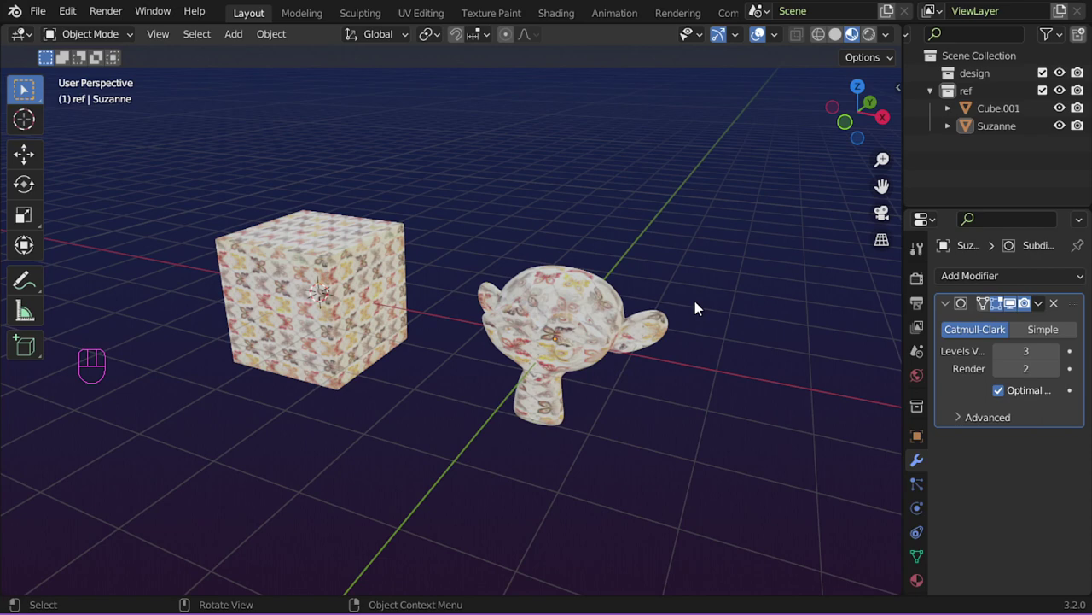
Select Suzanne and rename its second material Material.001 to 'without'
left_click_drag(404, 282, 577, 337)
left_click_drag(506, 327, 435, 314)
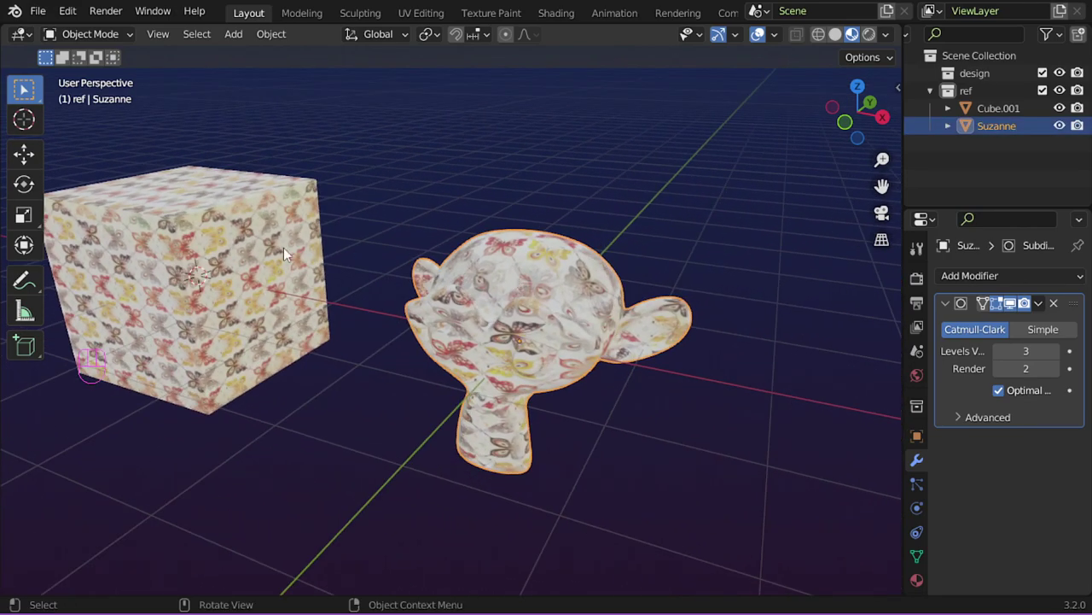
left_click_drag(307, 237, 419, 278)
middle_click(424, 263)
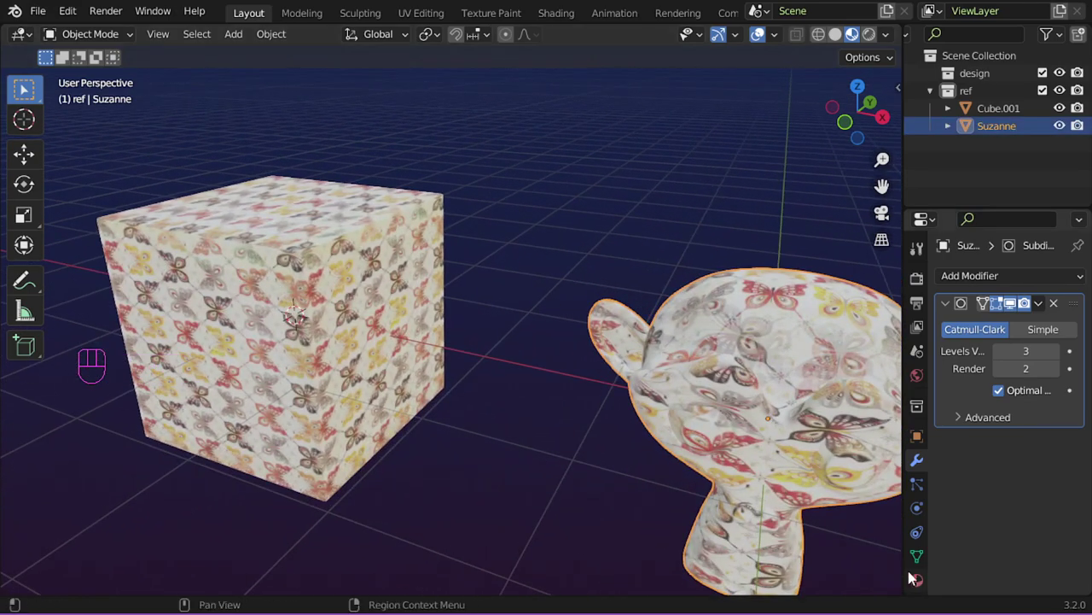
left_click_drag(926, 577, 997, 321)
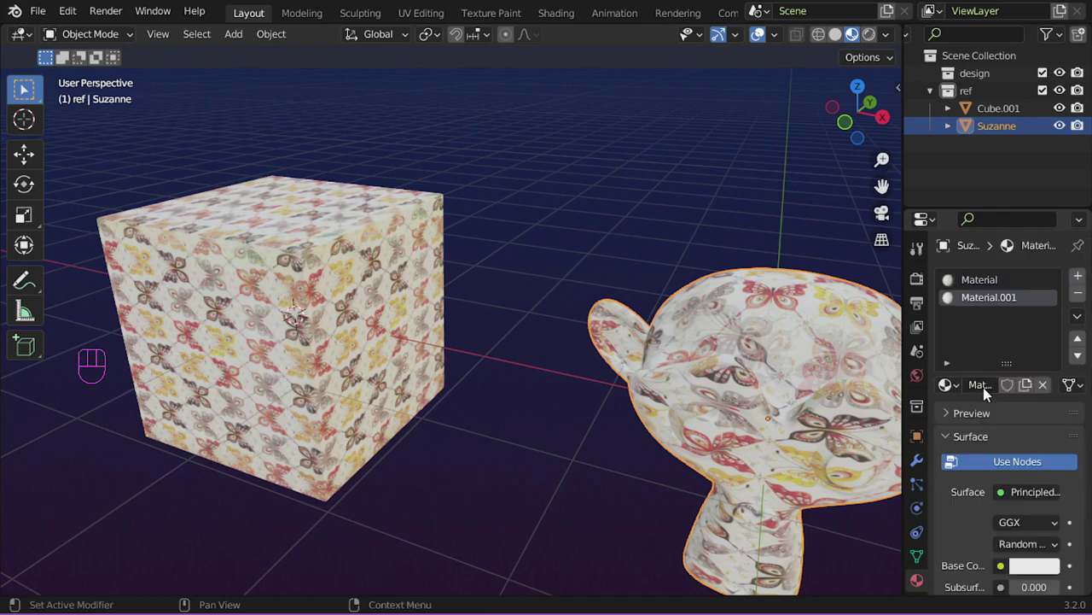
left_click_drag(988, 391, 990, 391)
left_click_drag(37, 76, 218, 230)
Assign the 'without' material to all of Suzanne's faces in Edit Mode
key("Tab")
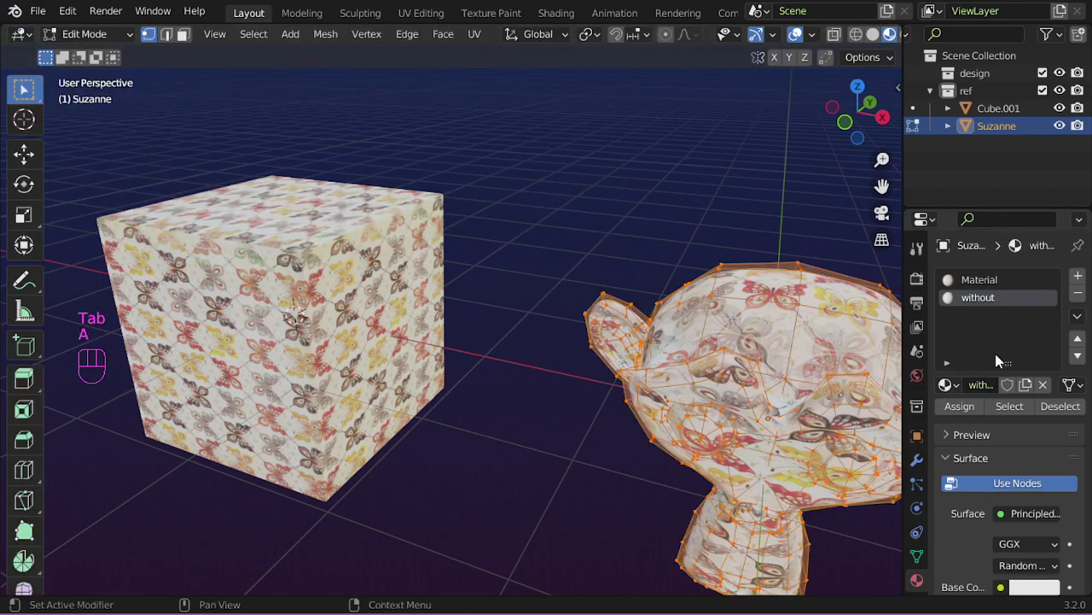
left_click(977, 412)
key("Tab")
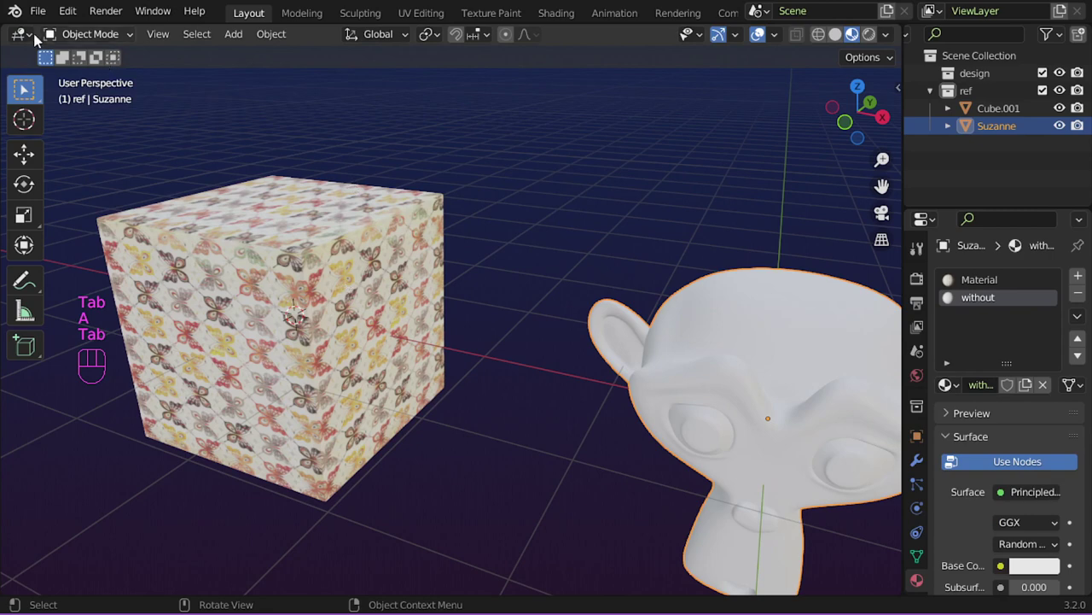
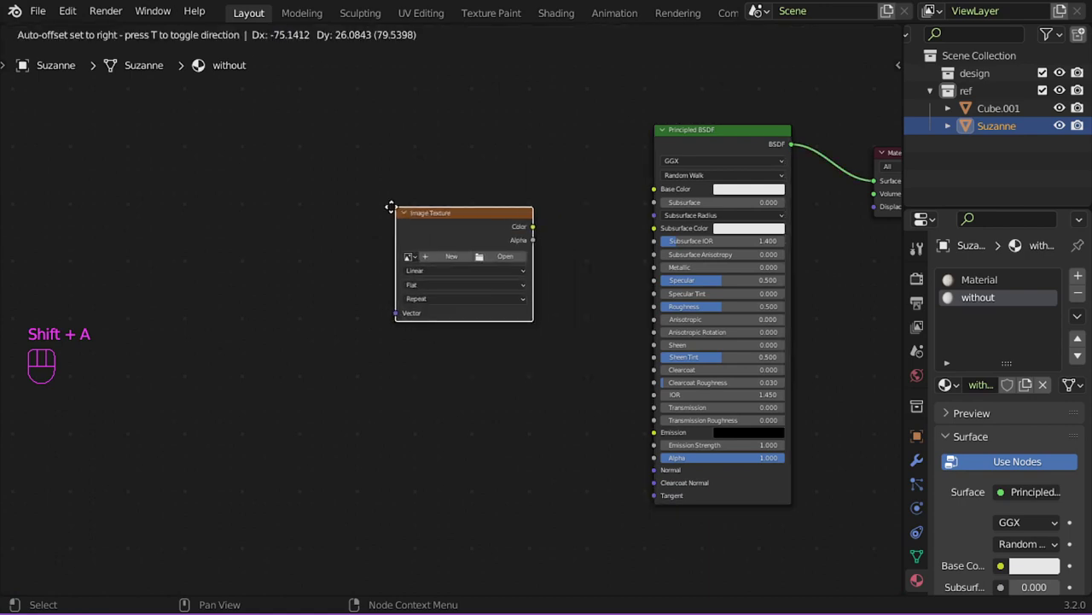
Add Texture Coordinate and Mapping nodes and load Blue_Spots_by_BelovedStock3.jpg into the image texture
key("ctrl+t")
middle_click(388, 246)
left_click_drag(263, 204, 286, 228)
left_click(225, 199)
left_click(313, 195)
middle_click(394, 245)
left_click(445, 223)
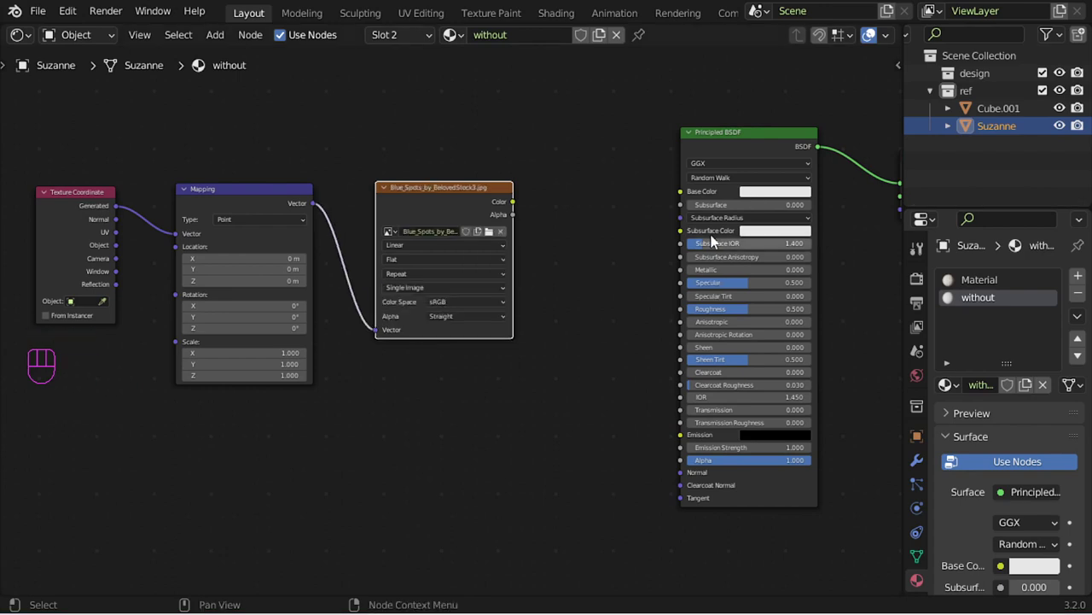
Link the image colour to Base Color and set its projection to Box
left_click_drag(551, 202, 659, 210)
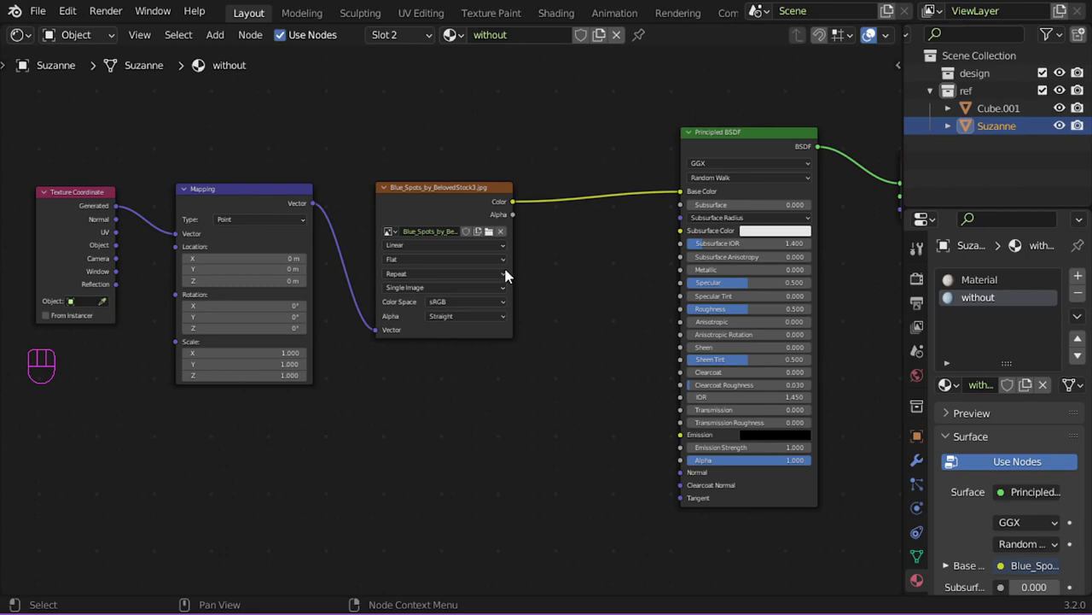
left_click_drag(436, 263, 422, 287)
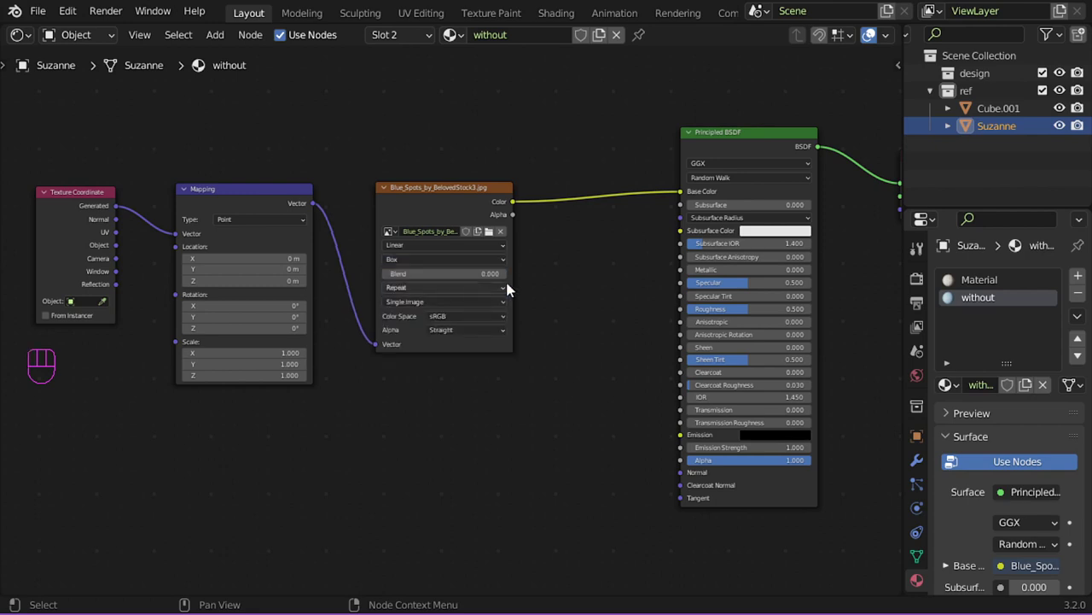
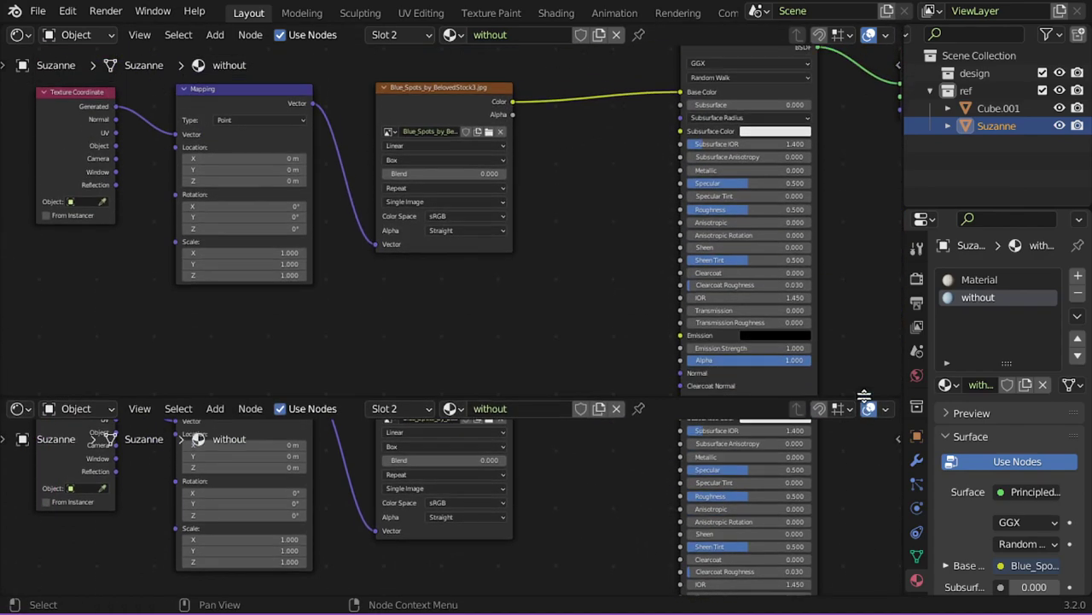
Split the area to show the 3D viewport above the node graph and frame Suzanne
left_click_drag(39, 47, 380, 185)
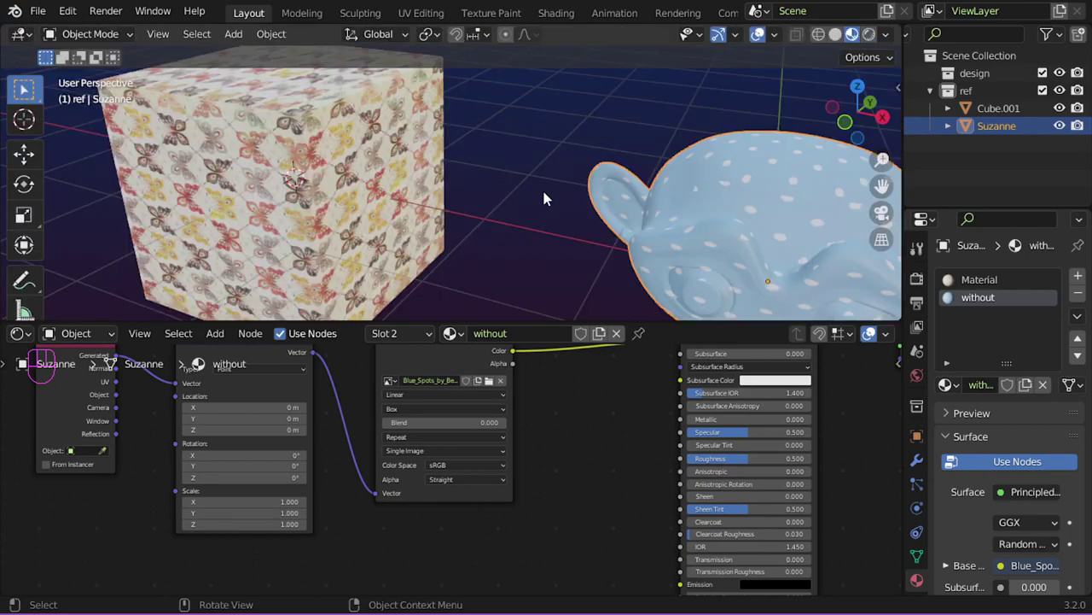
middle_click(629, 221)
left_click_drag(688, 250, 648, 244)
middle_click(618, 186)
middle_click(660, 179)
middle_click(582, 435)
left_click_drag(650, 166, 573, 159)
middle_click(566, 136)
left_click_drag(568, 201, 541, 299)
middle_click(542, 481)
left_click_drag(497, 453, 506, 430)
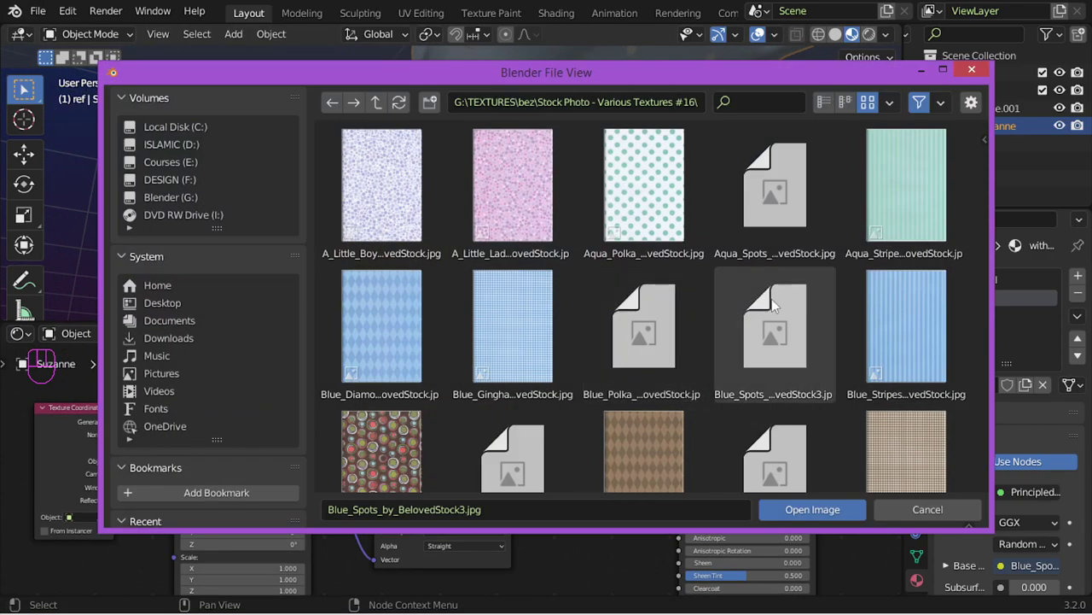
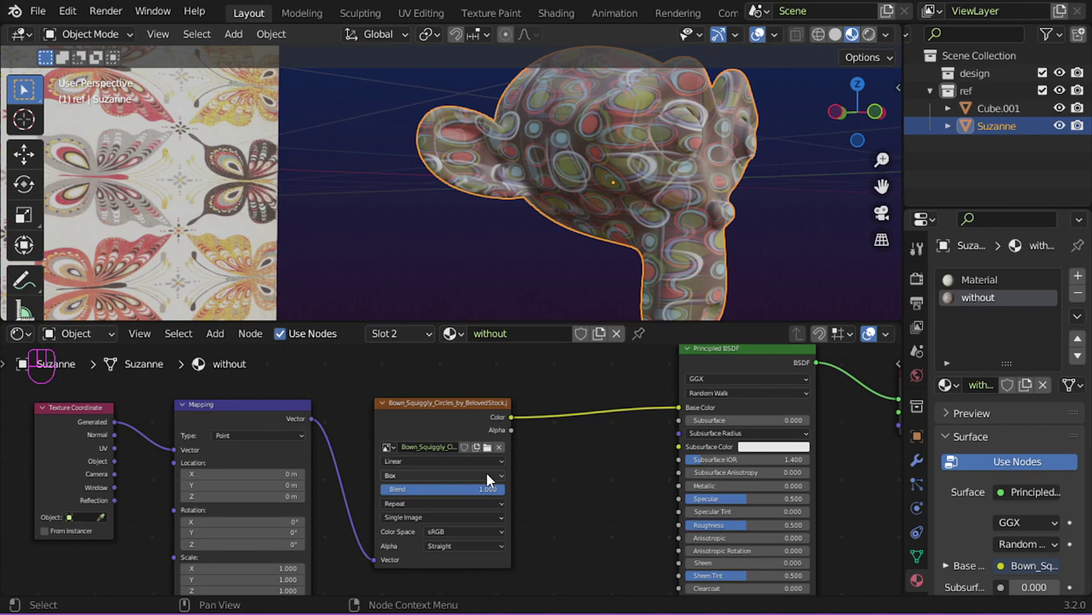
left_click_drag(488, 494, 493, 493)
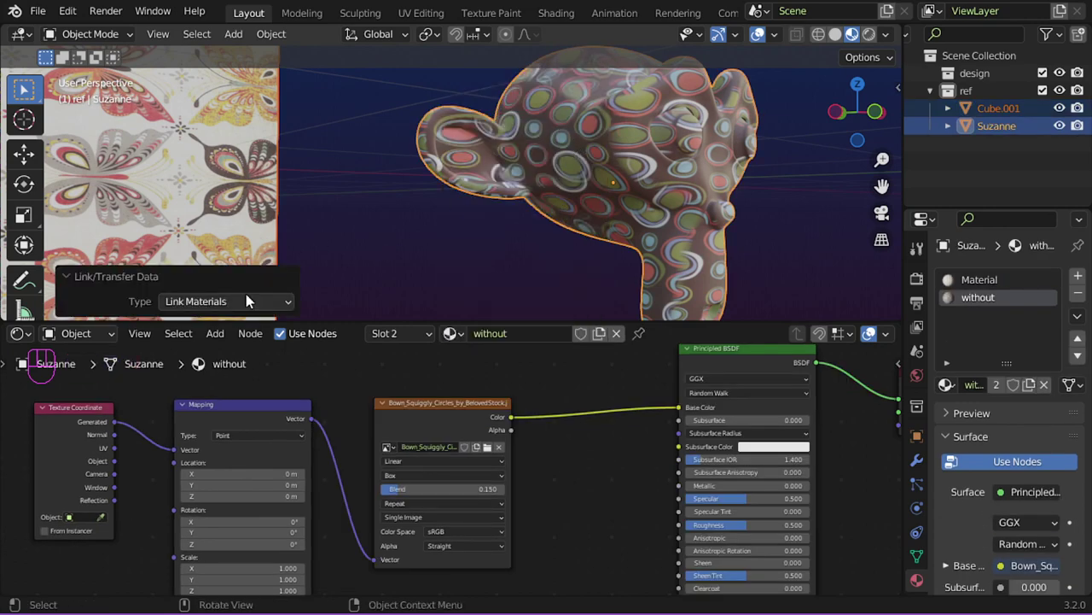
left_click(516, 179)
middle_click(488, 247)
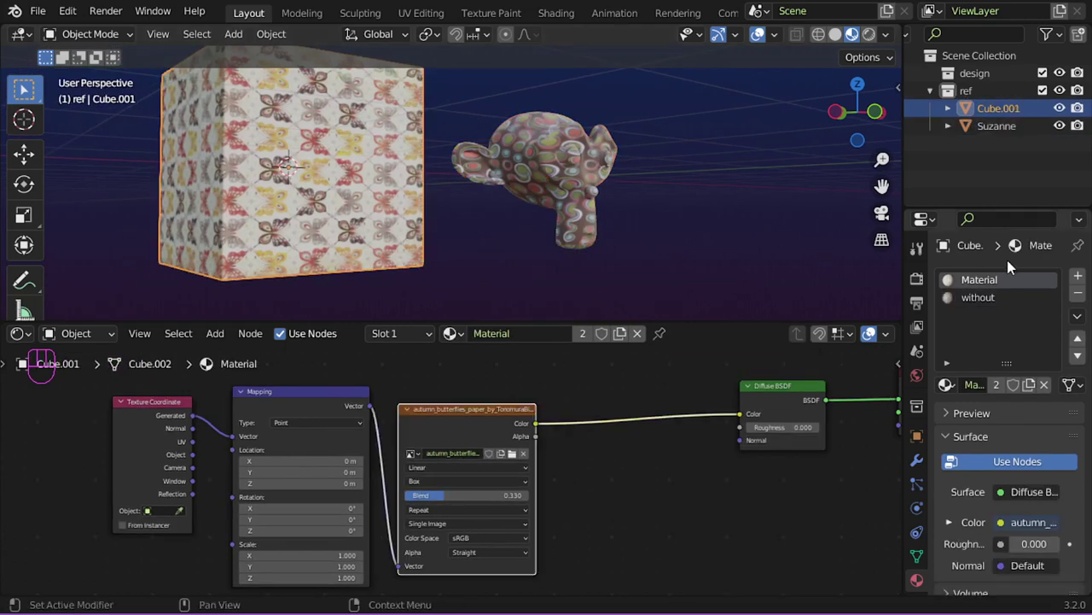
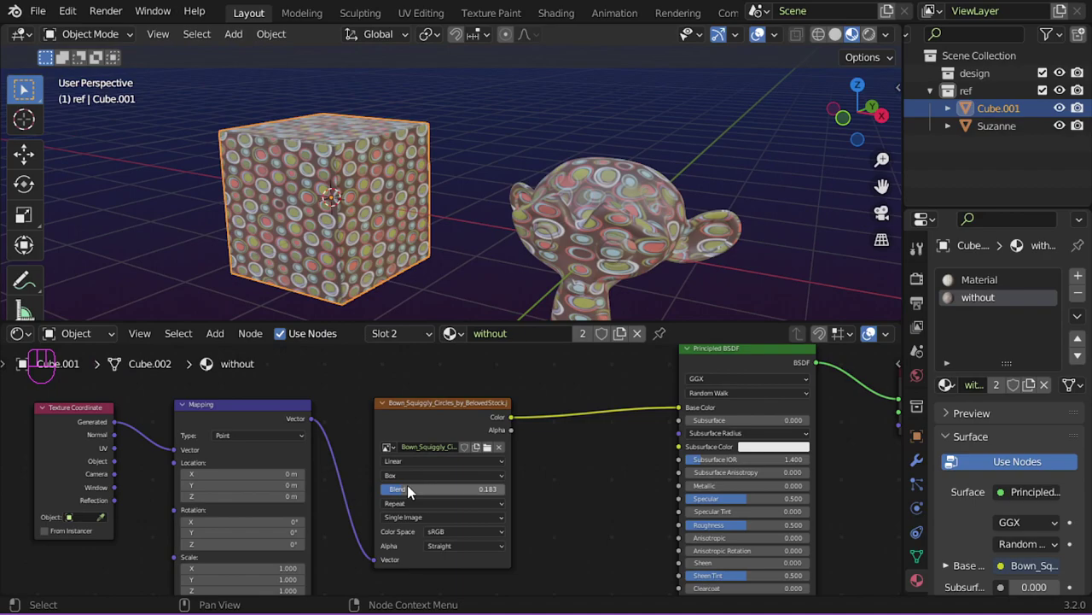
left_click_drag(459, 274, 394, 294)
left_click_drag(489, 178, 485, 218)
left_click_drag(465, 200, 508, 182)
left_click_drag(486, 181, 488, 235)
left_click_drag(557, 182, 502, 204)
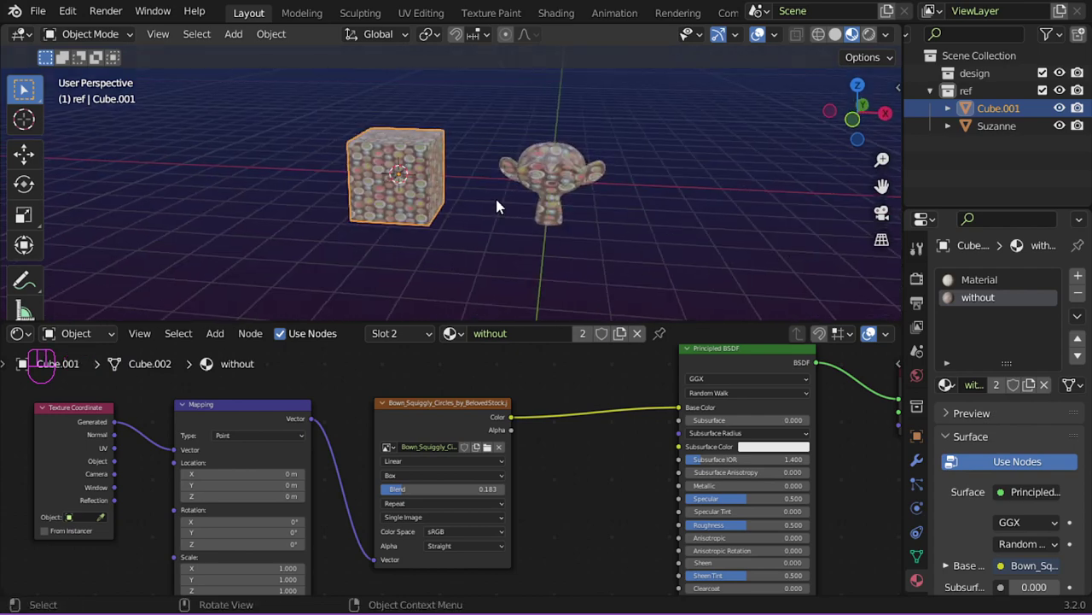